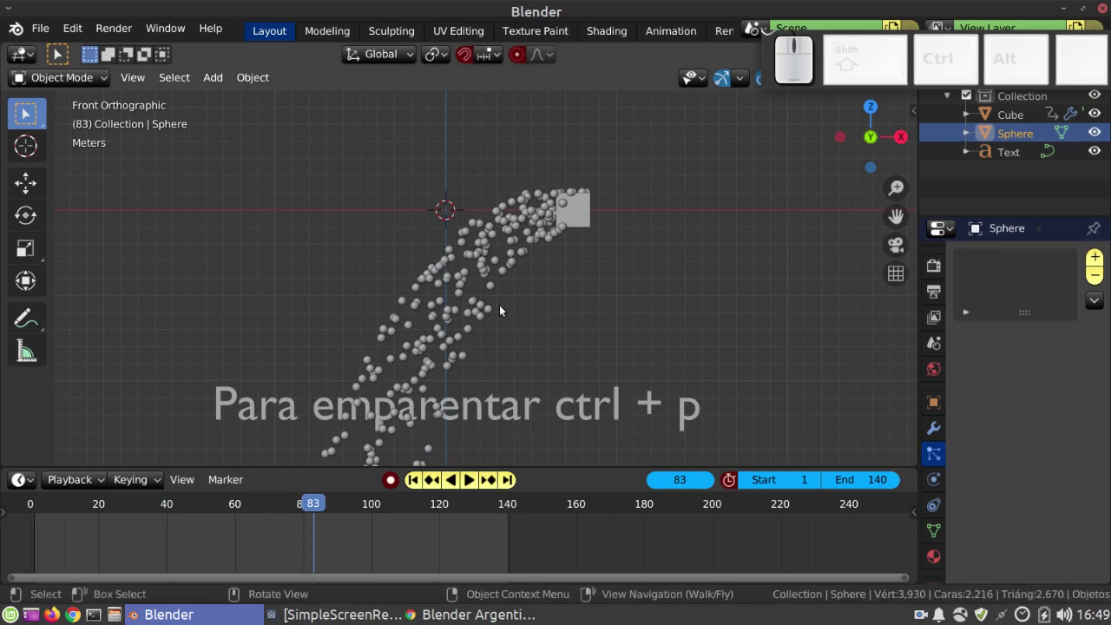
Jump to frame 1 and snap the 3D cursor to the selected cube
{"action": "left_click", "coordinate": [417, 484]}
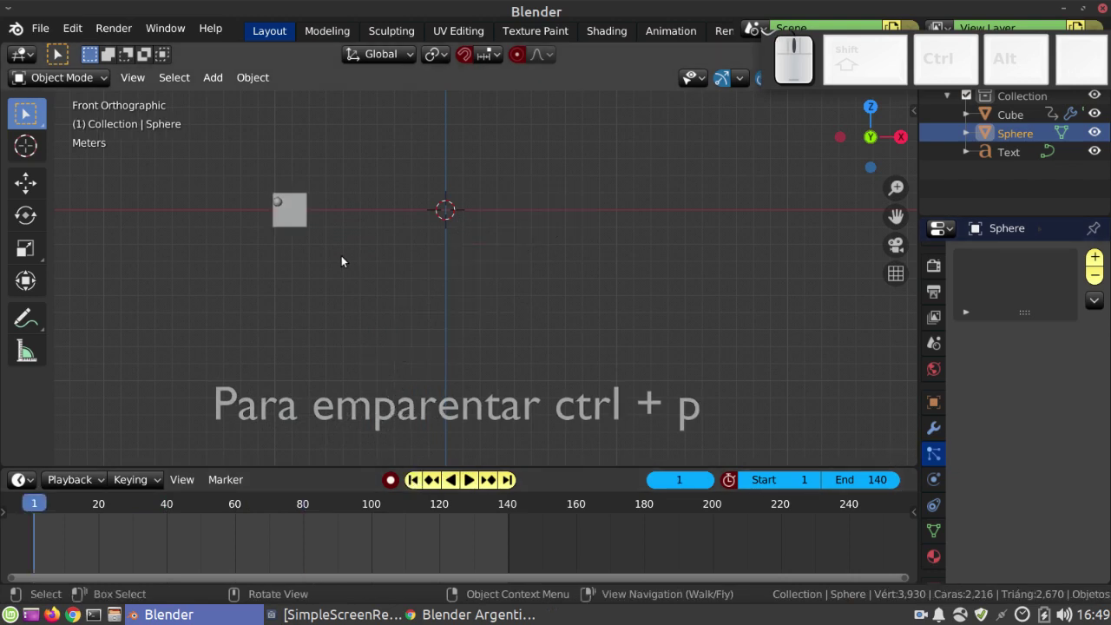
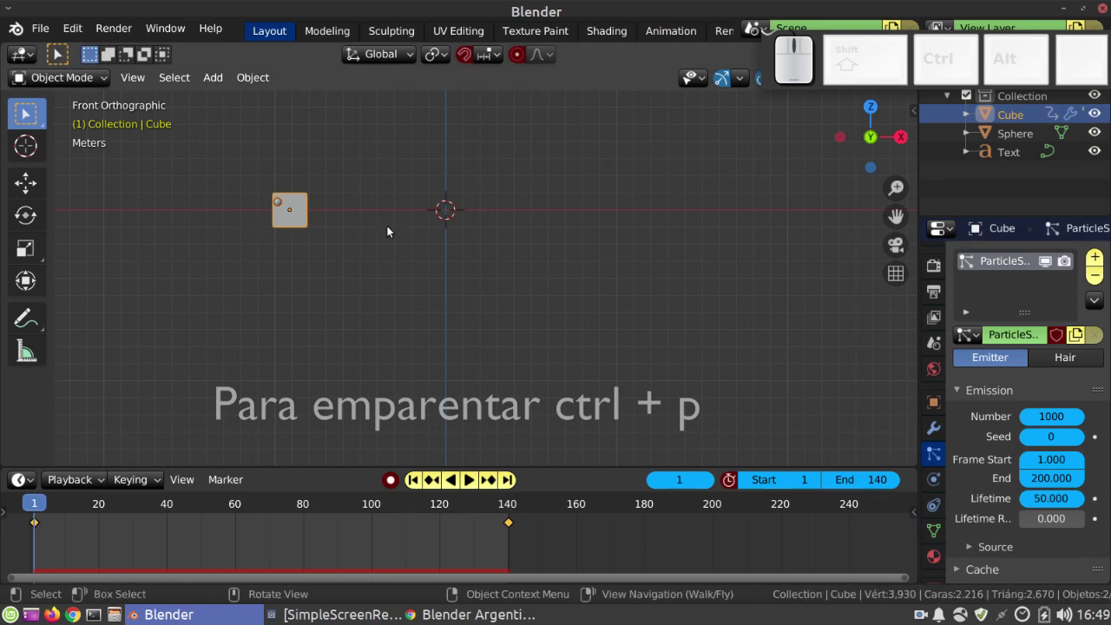
{"action": "key", "text": "shift+s"}
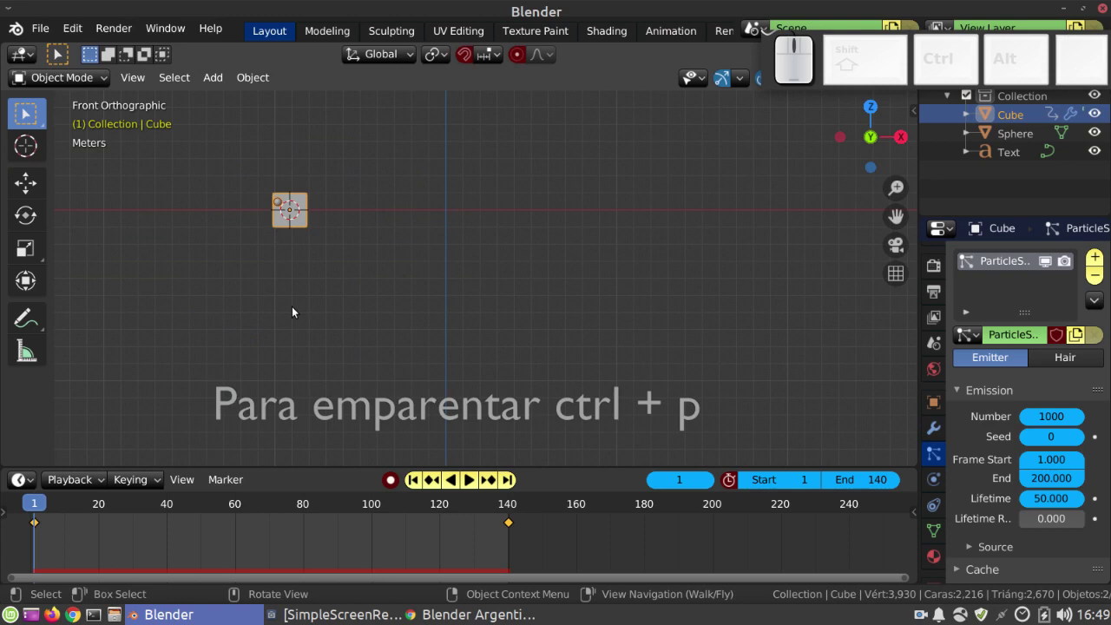
Add a Curve Guide force field at the cursor, rotated 90° on Y and scaled to 2.43, cancelling a Z move
{"action": "key", "text": "shift+a"}
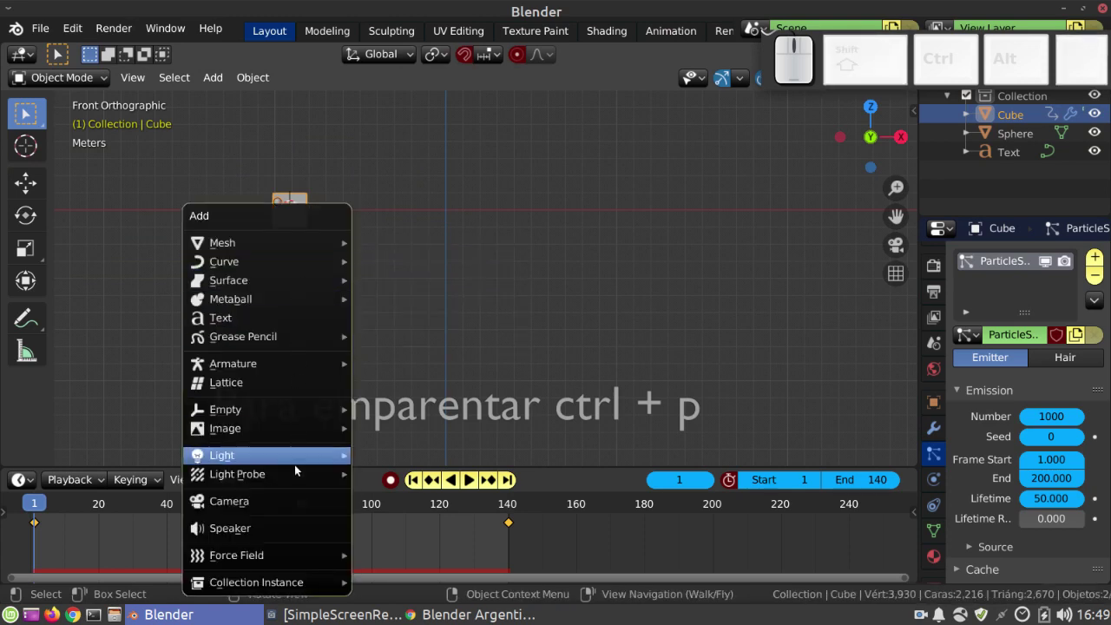
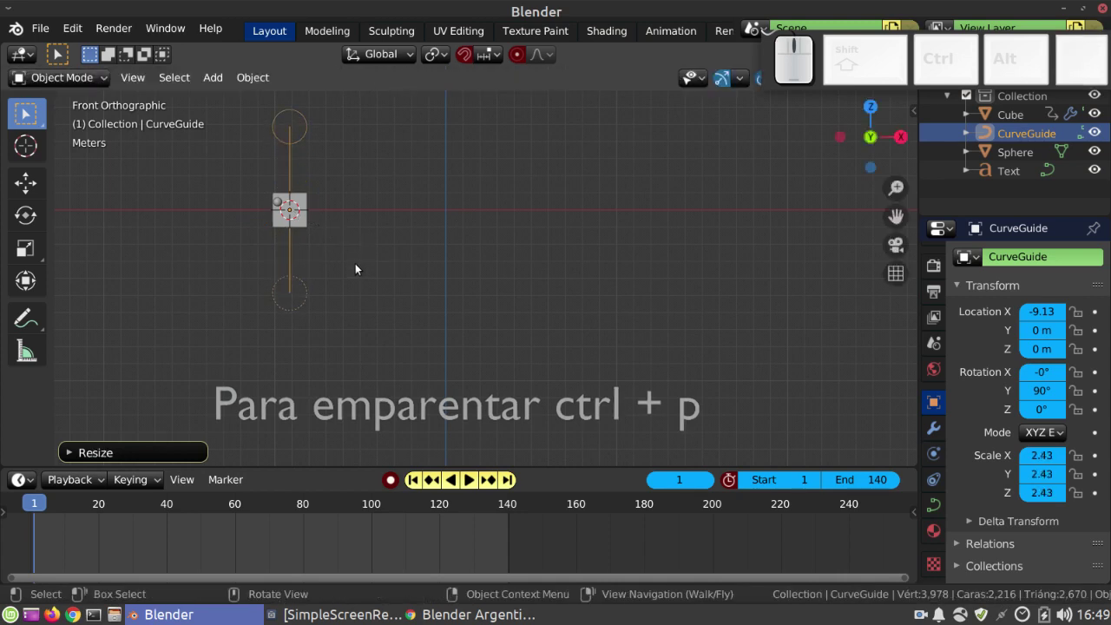
{"action": "key", "text": "g"}
{"action": "key", "text": "z"}
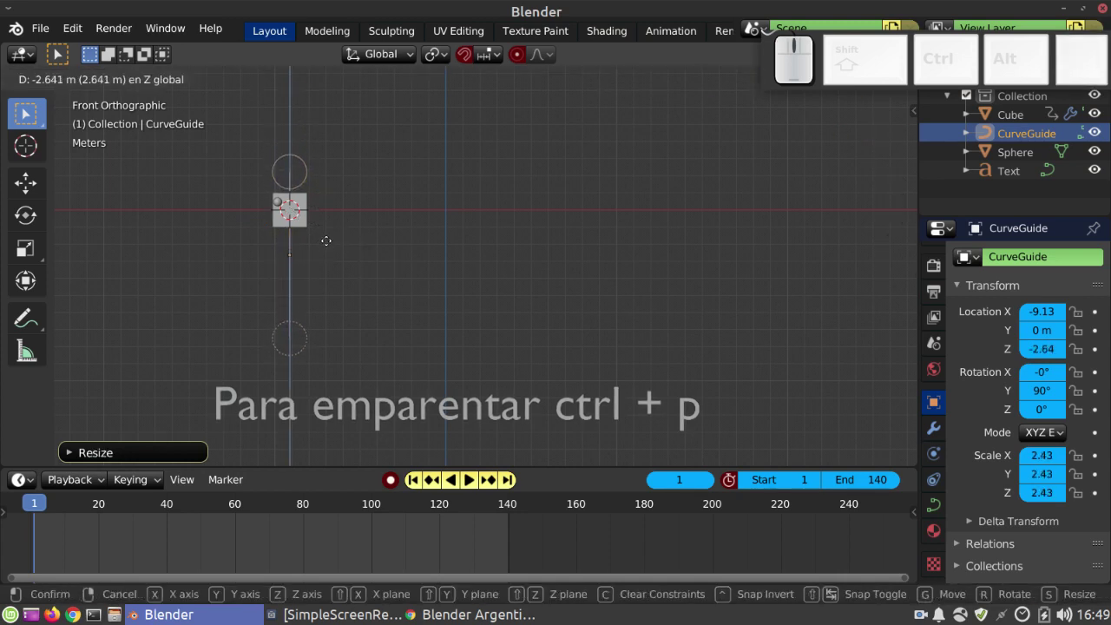
{"action": "left_click", "coordinate": [330, 246]}
{"action": "key", "text": "ctrl+z"}
{"action": "left_click", "coordinate": [415, 488]}
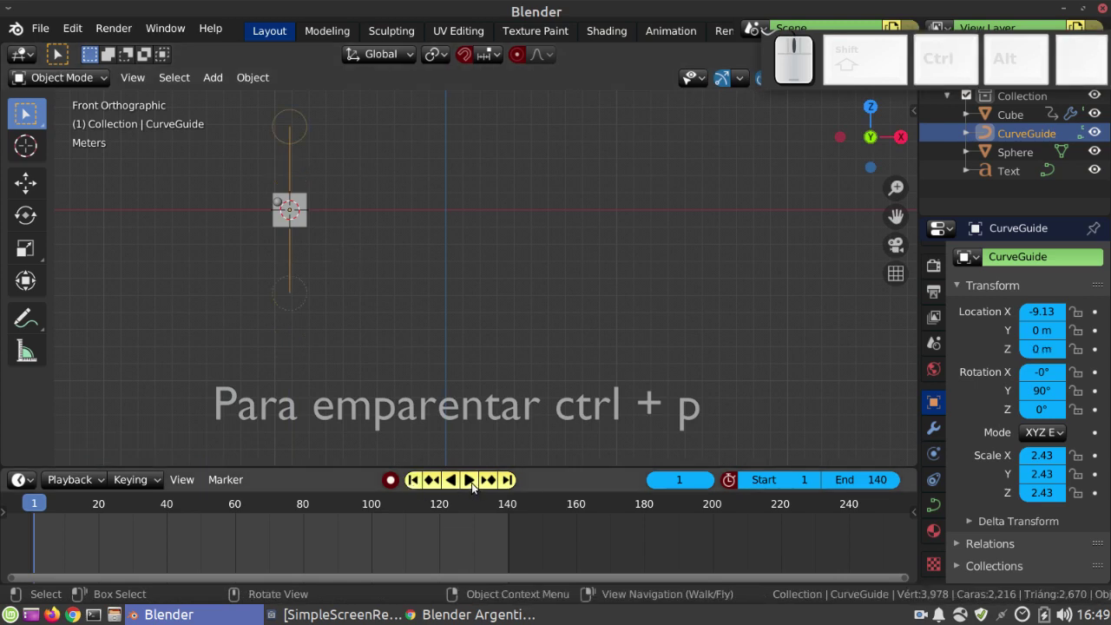
Play the particle animation, then stop and return to frame 1
{"action": "left_click", "coordinate": [474, 486]}
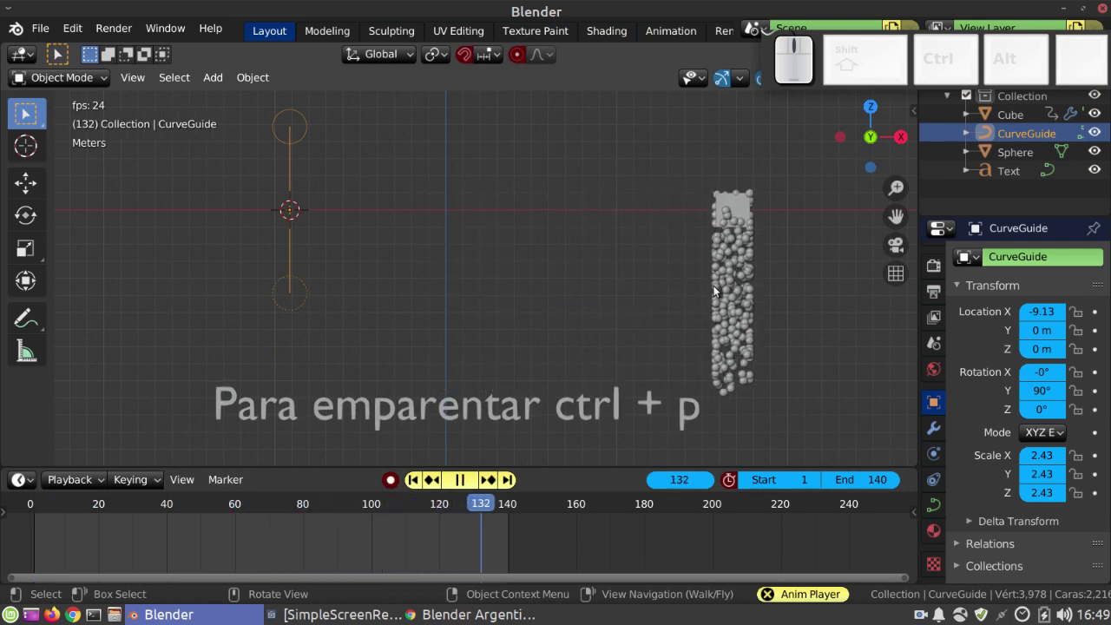
{"action": "left_click", "coordinate": [463, 472]}
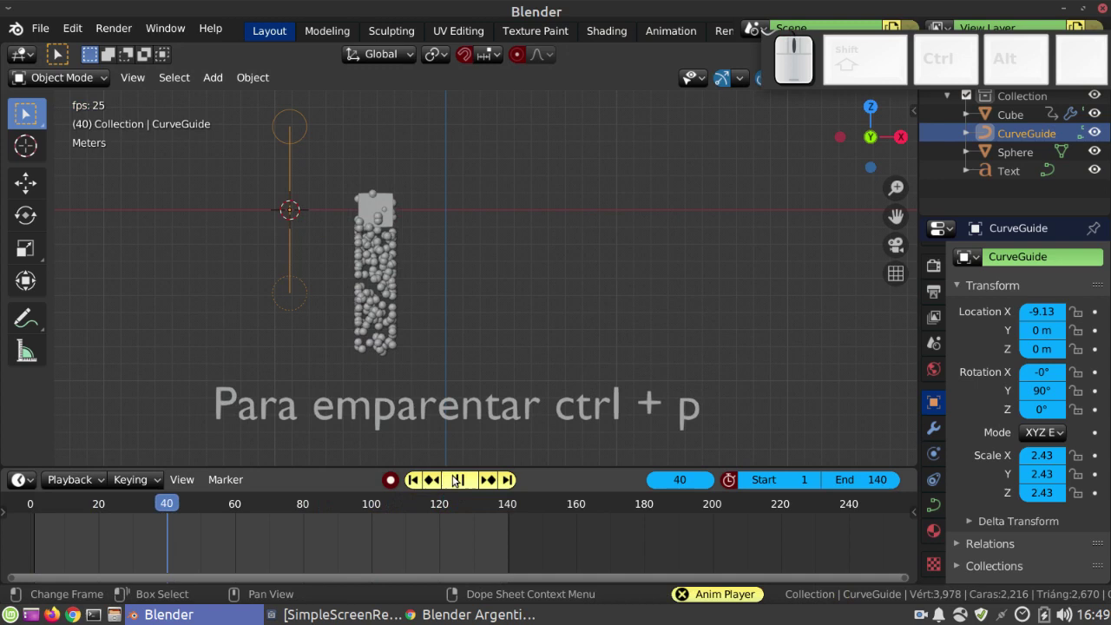
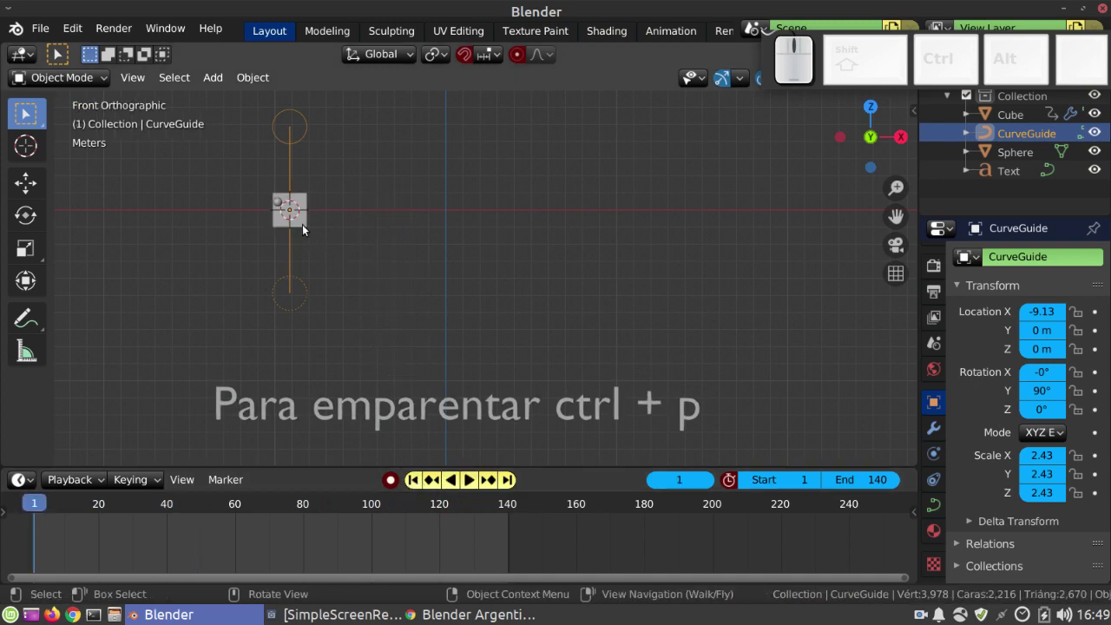
Review the guide's curve and force field settings, add the cube to the selection and start parenting
{"action": "left_click", "coordinate": [934, 506]}
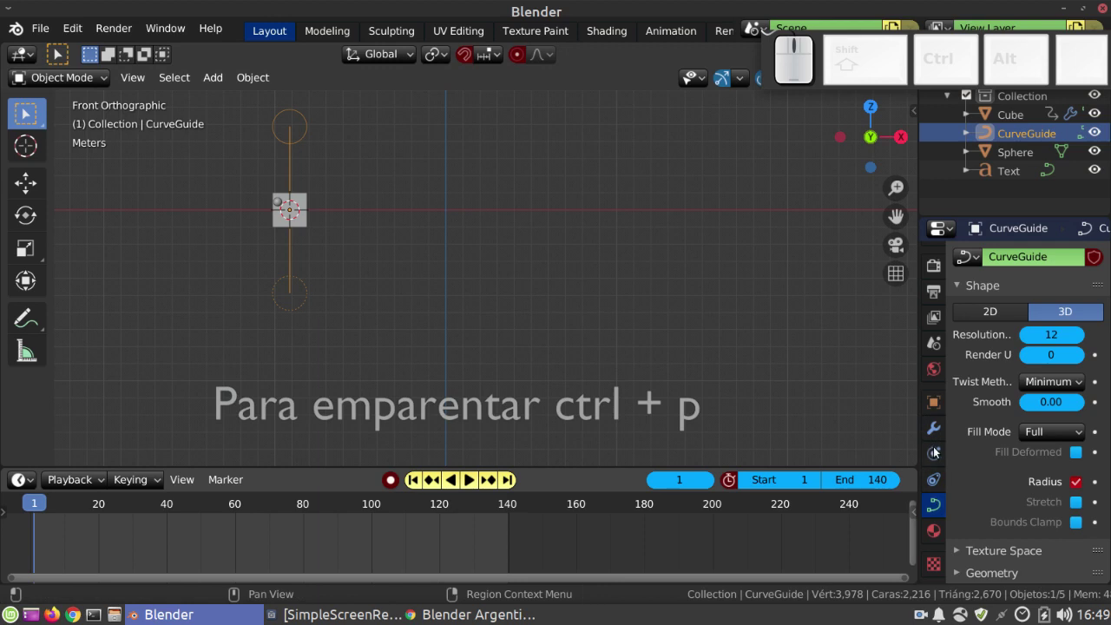
{"action": "left_click", "coordinate": [943, 464]}
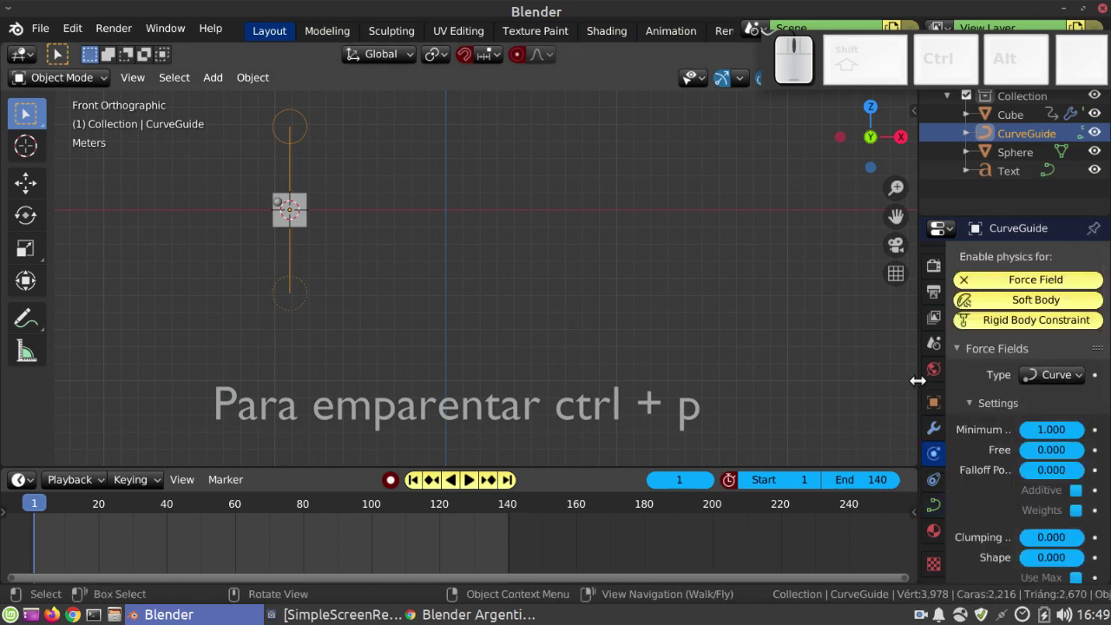
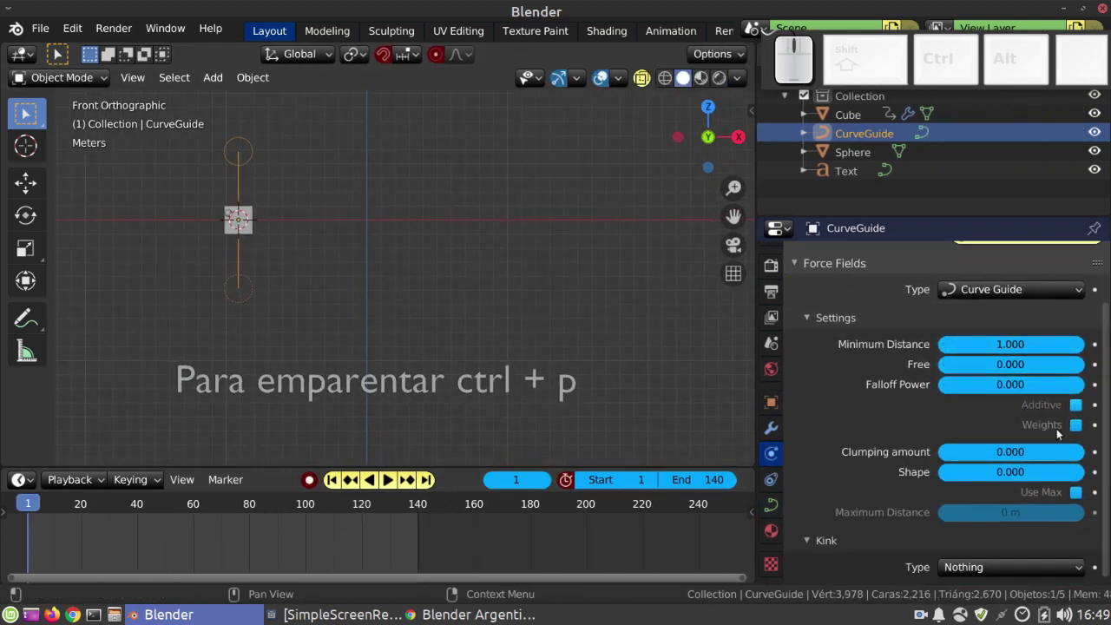
{"action": "scroll", "scroll_direction": "up", "scroll_amount": 3}
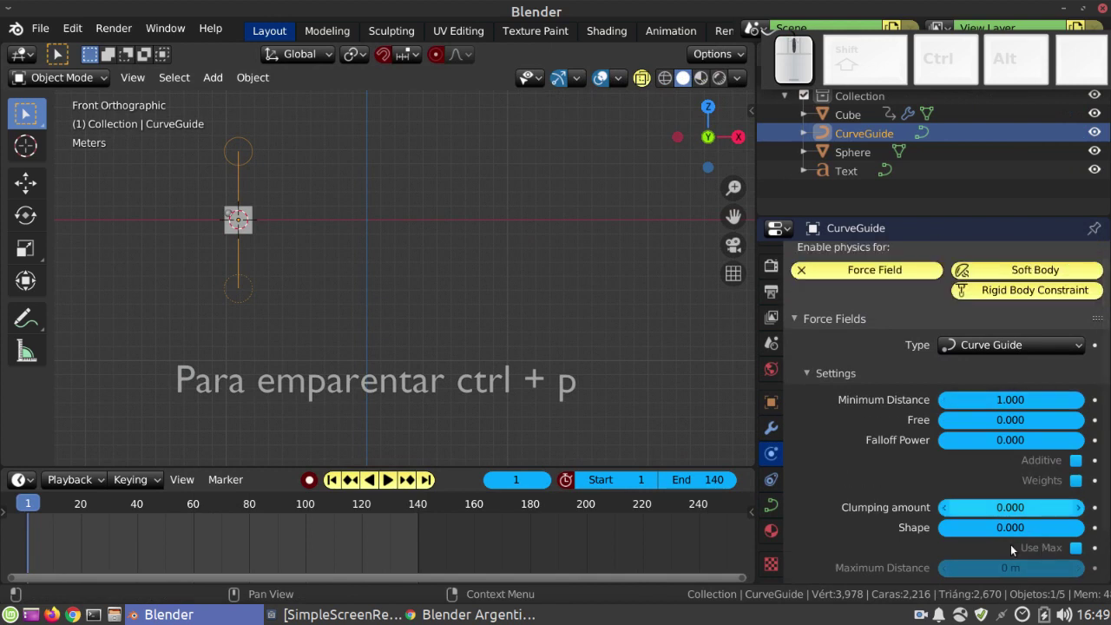
{"action": "left_click", "coordinate": [253, 215]}
{"action": "key", "text": "ctrl+p"}
Parent the guide to the cube with Object (Keep Transform) and bring up the cube's particle settings
{"action": "left_click", "coordinate": [278, 243]}
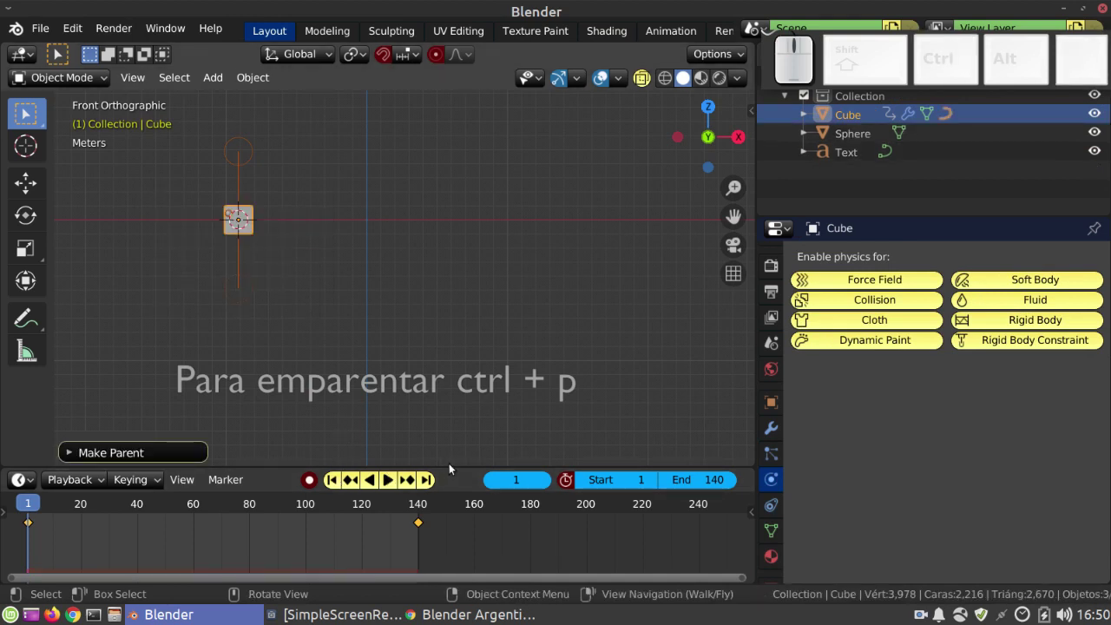
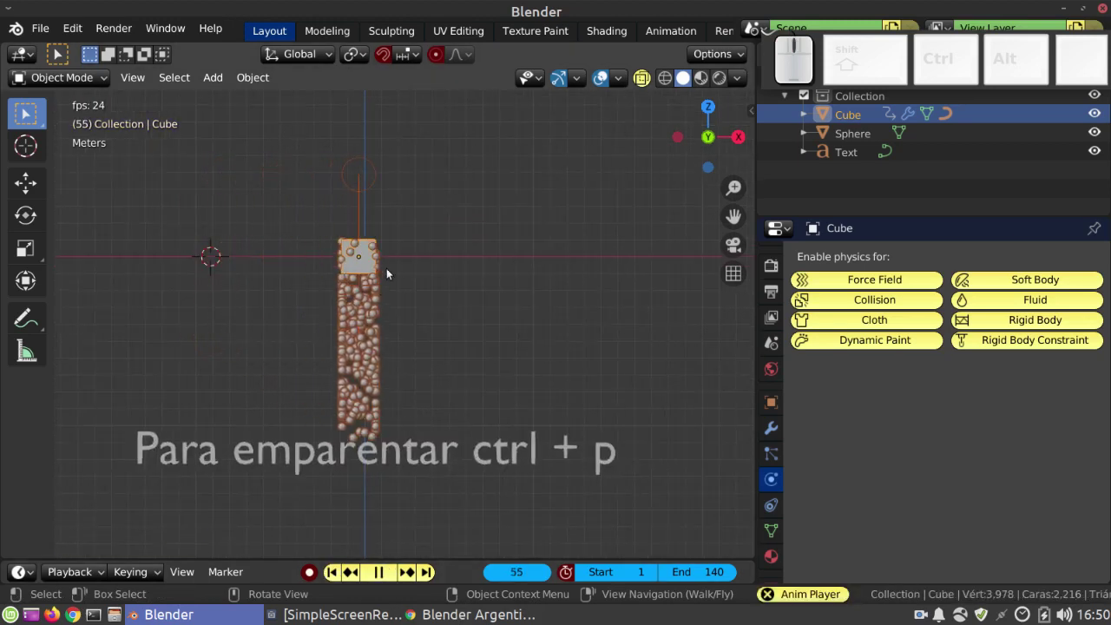
{"action": "left_click", "coordinate": [424, 251]}
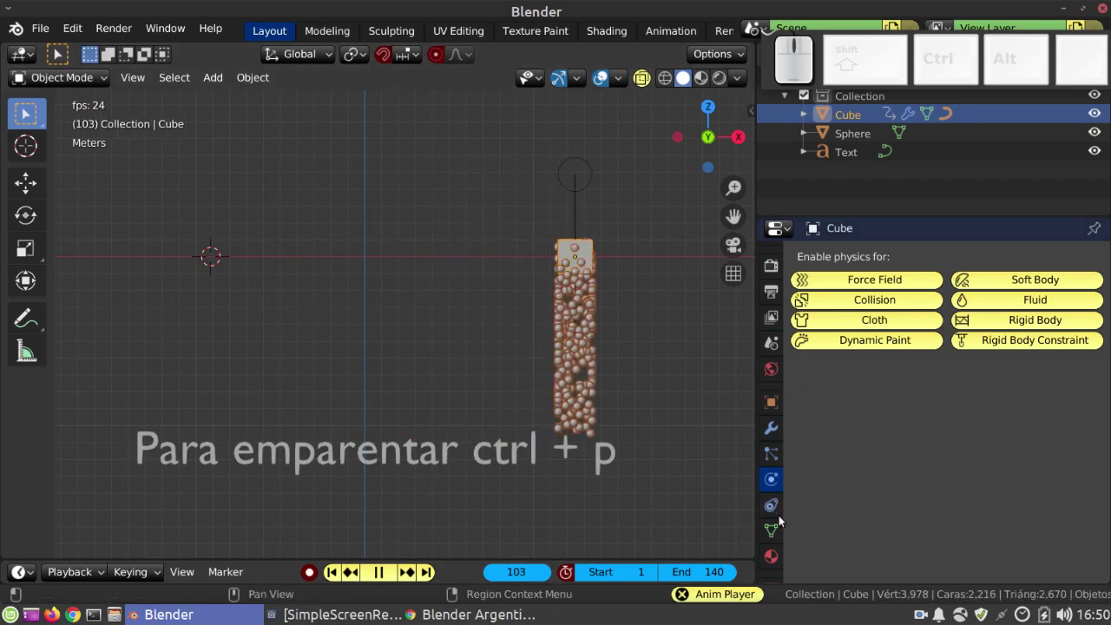
{"action": "left_click", "coordinate": [772, 457]}
Scroll the particle settings down to the Field Weights with Sphere as instance object
{"action": "scroll", "scroll_direction": "down", "scroll_amount": 3}
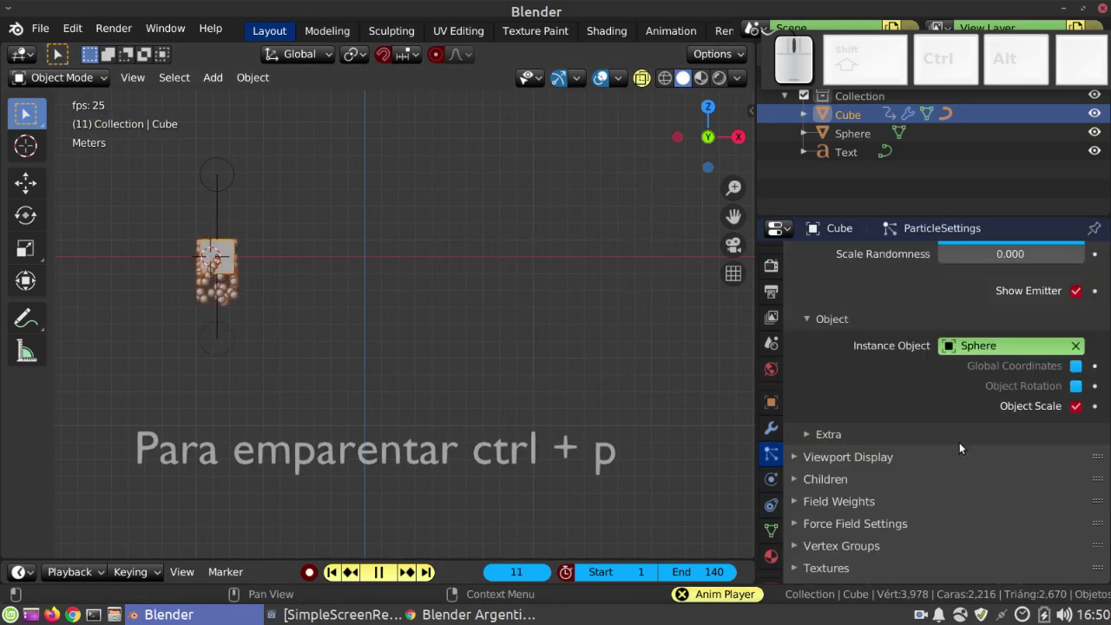
{"action": "scroll", "scroll_direction": "down", "scroll_amount": 3}
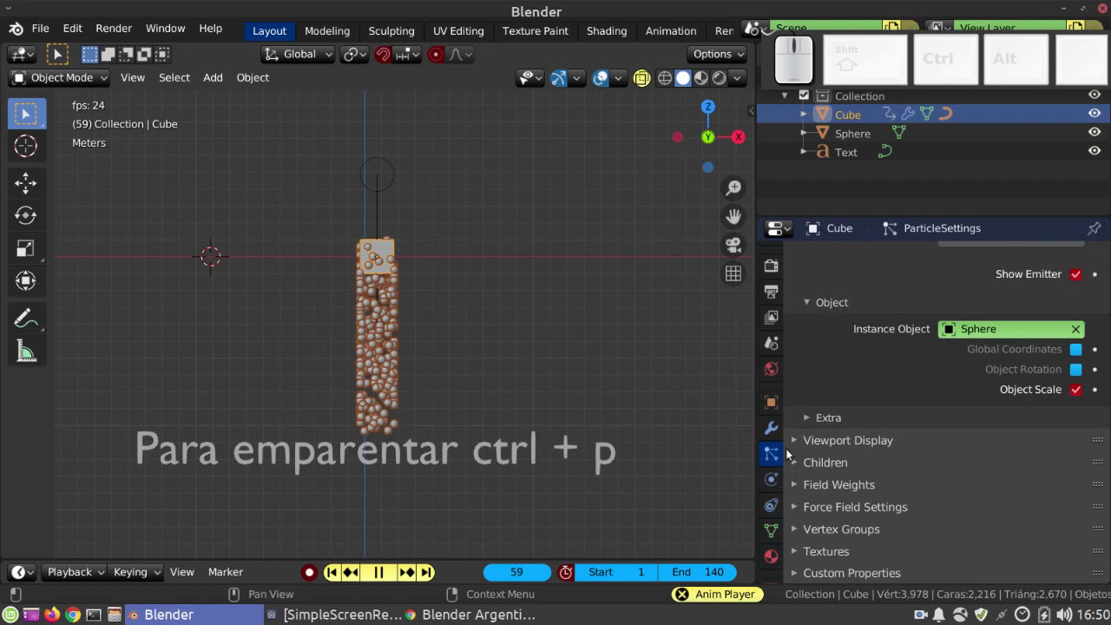
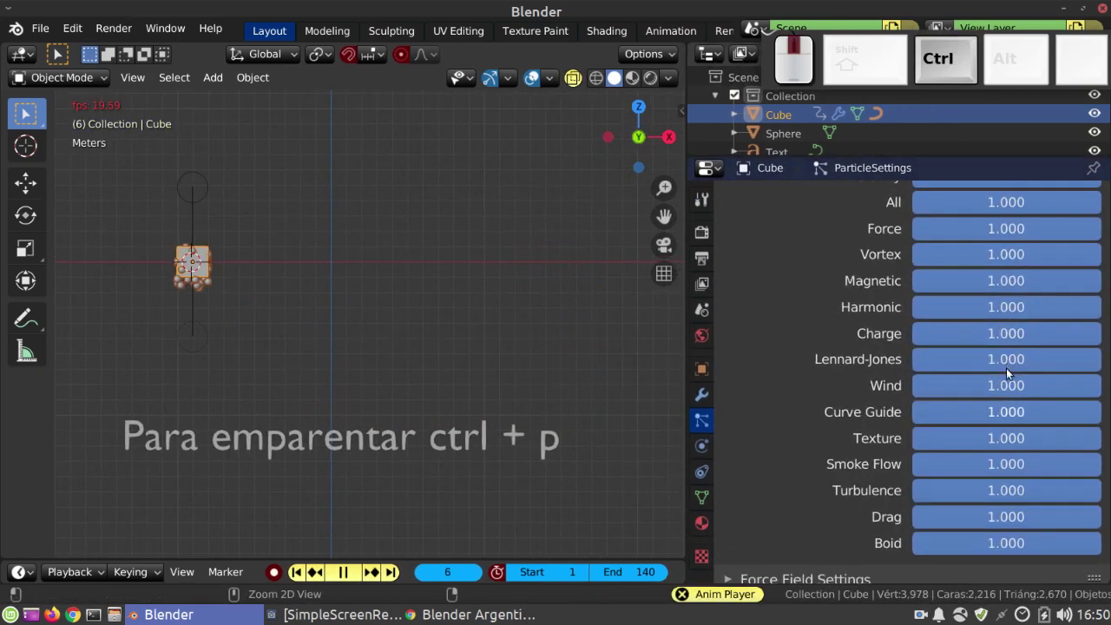
Raise the particles' Gravity field weight from 0 to 1.000 and select the CurveGuide object
{"action": "scroll", "scroll_direction": "up", "scroll_amount": 3}
{"action": "left_click", "coordinate": [1085, 206]}
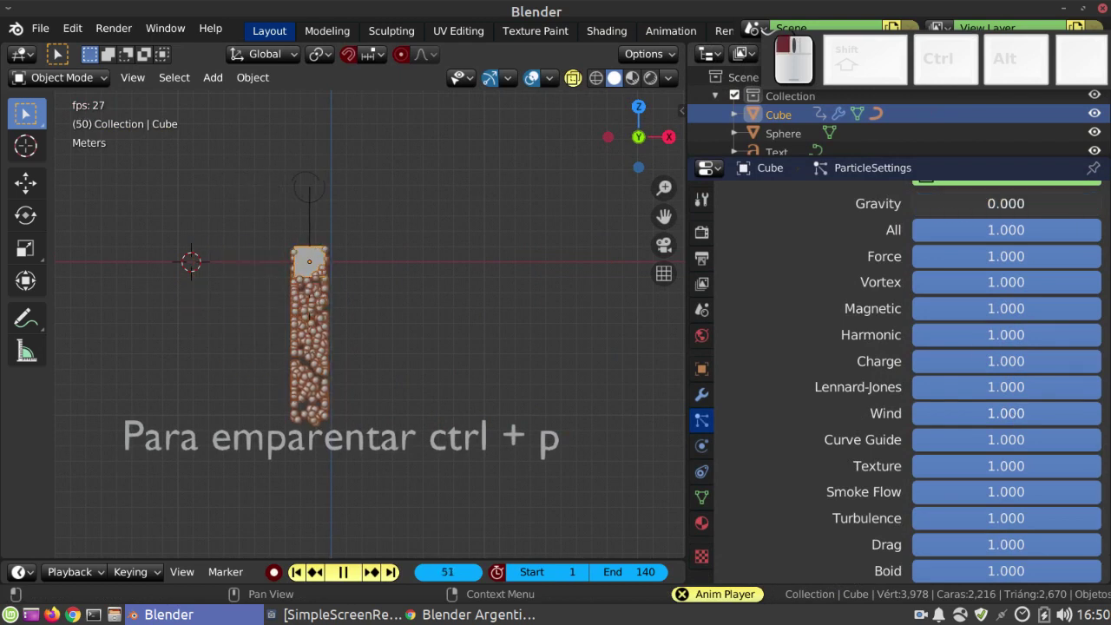
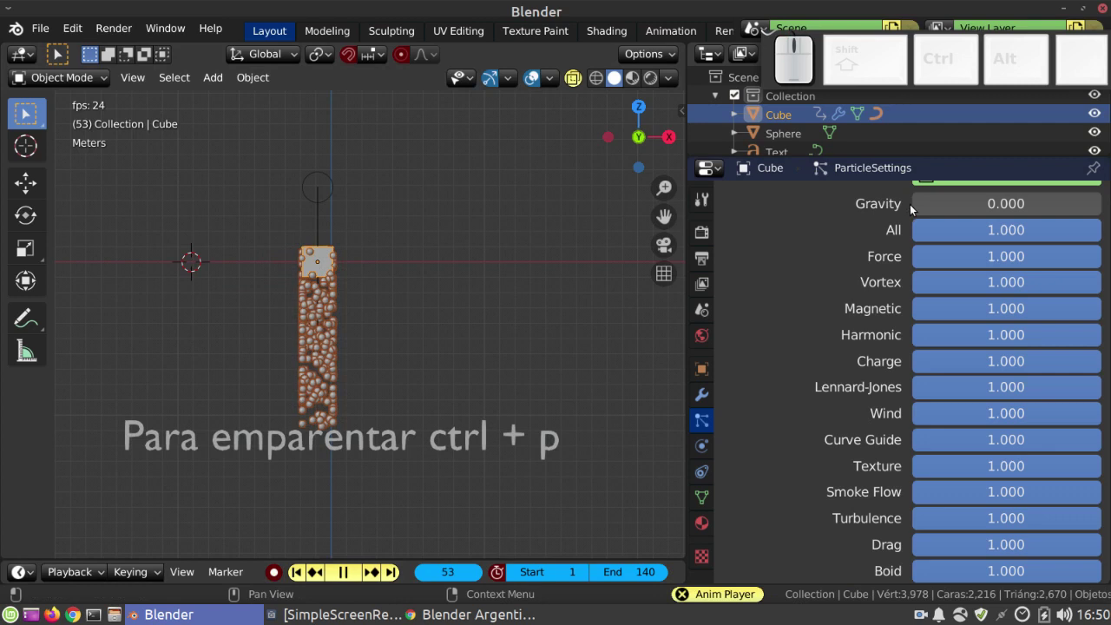
{"action": "left_click_drag", "start_coordinate": [924, 208], "coordinate": [1102, 229]}
{"action": "left_click_drag", "start_coordinate": [1093, 446], "coordinate": [1076, 474]}
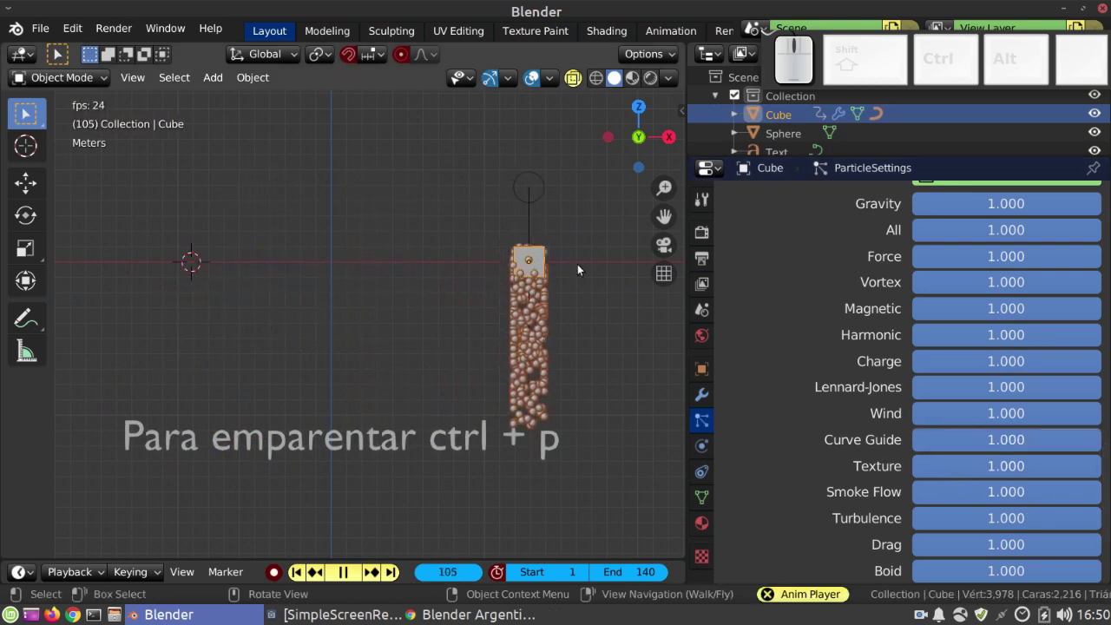
{"action": "left_click", "coordinate": [549, 196]}
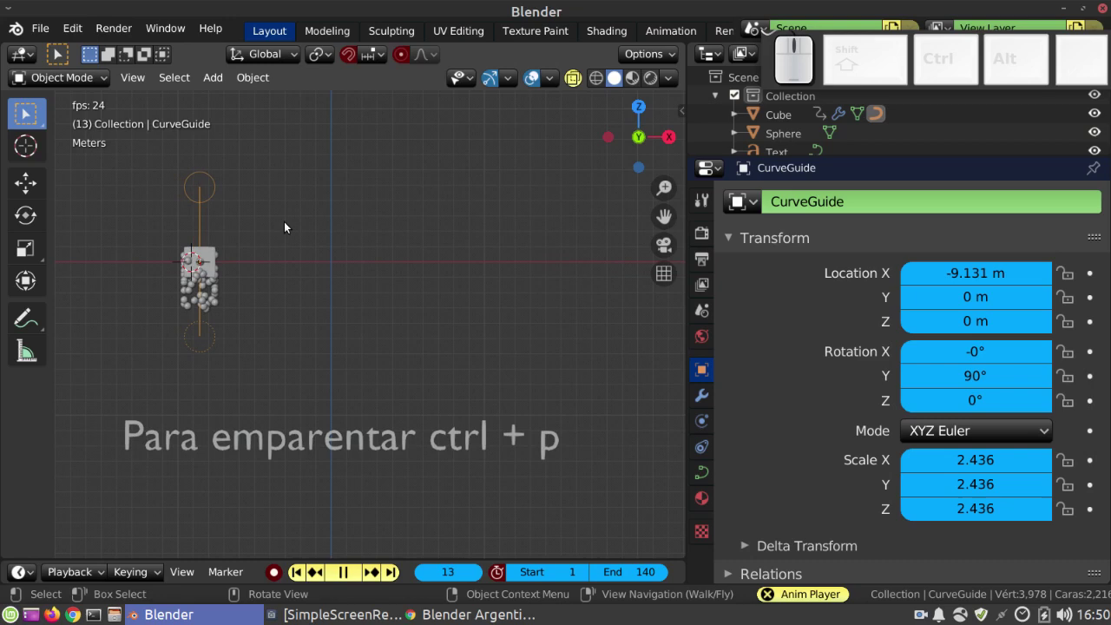